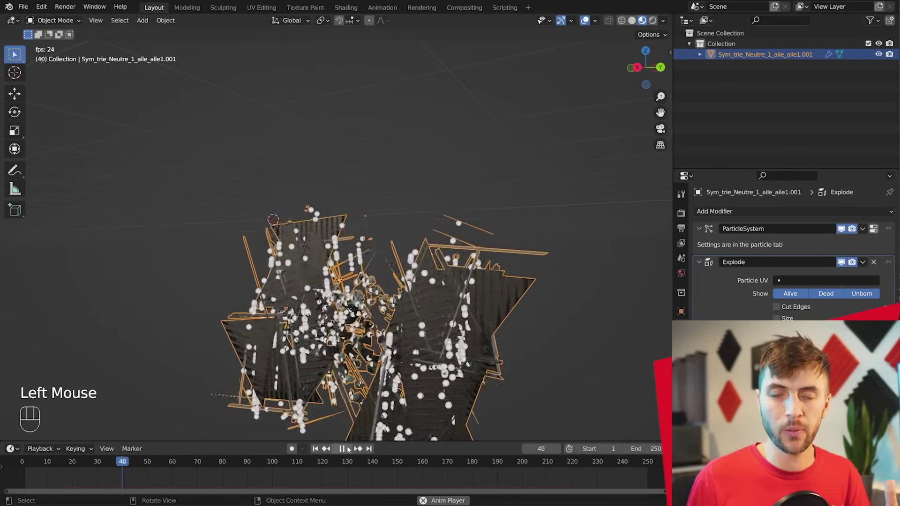
# Enable Cut Edges on the Explode modifier and replay the animation so the wing shatters into shards.
pyautogui.click(351, 448)
pyautogui.click(320, 448)
pyautogui.click(348, 450)
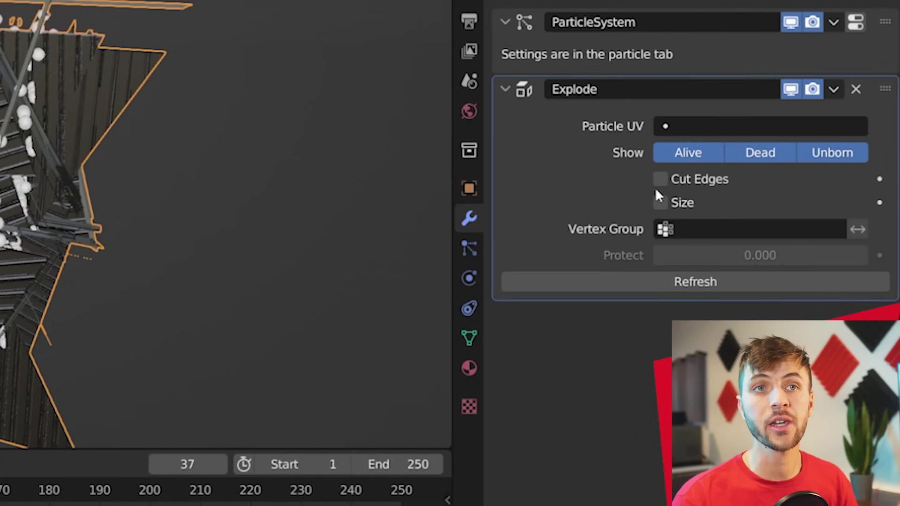
pyautogui.click(352, 450)
pyautogui.click(352, 451)
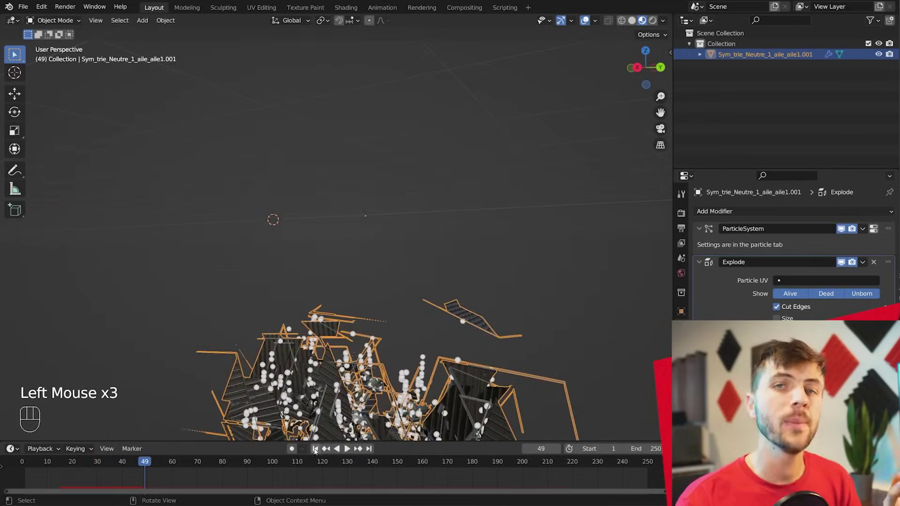
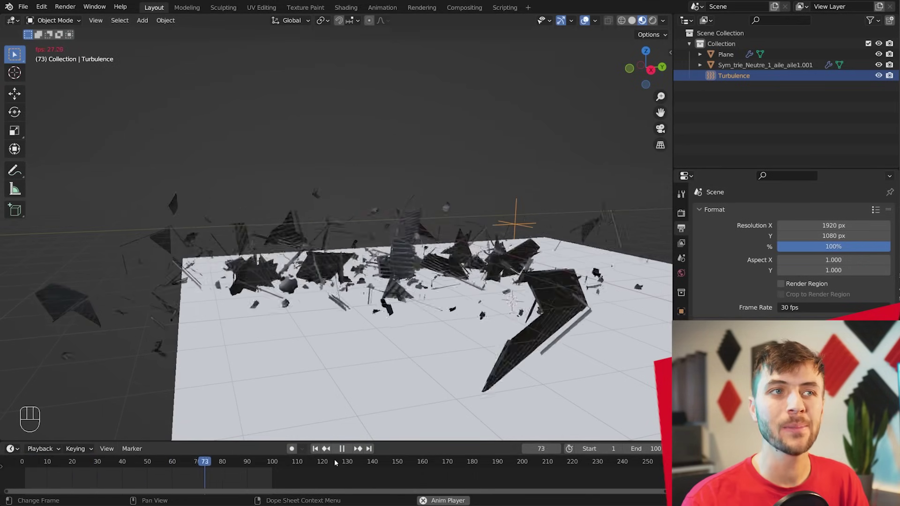
# Rewind the viewport to the intact TIE fighter and bring up the Add menu with Shift+A.
pyautogui.middleClick(315, 448)
pyautogui.click(316, 448)
pyautogui.rightClick(315, 448)
pyautogui.scroll(-3)
pyautogui.press('shift+a')
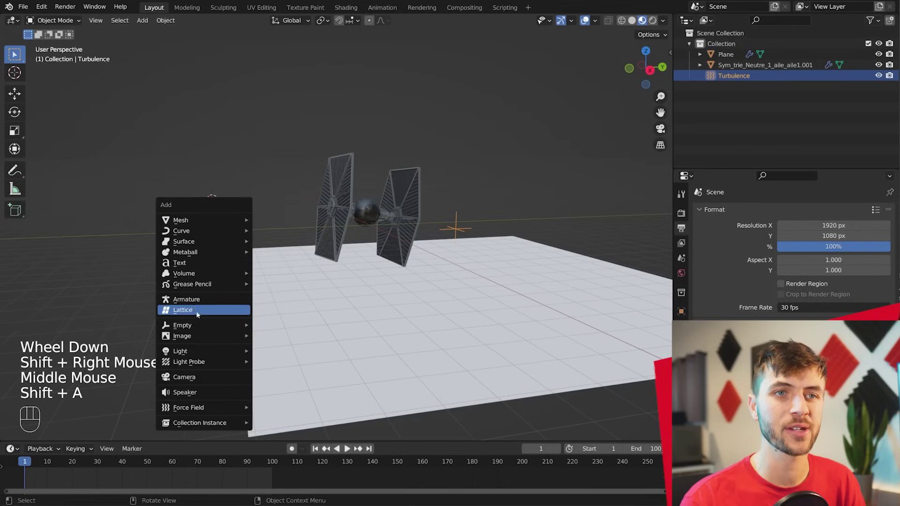
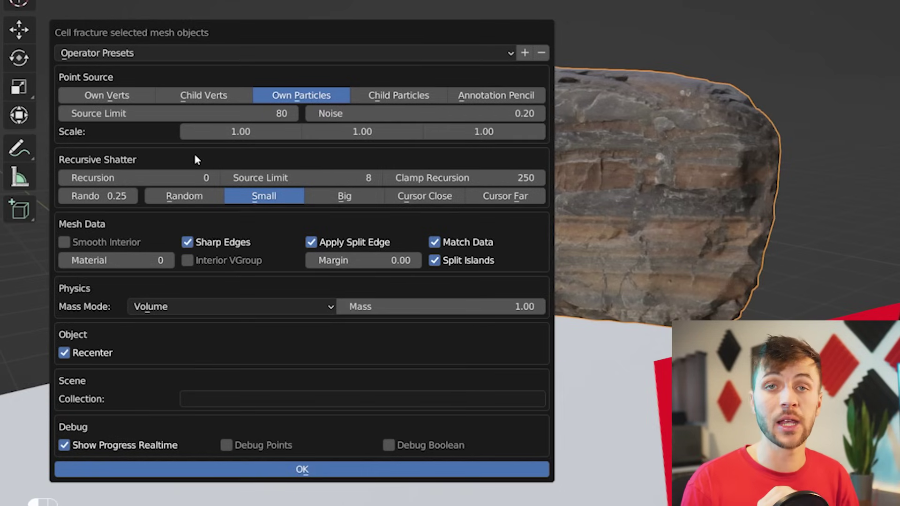
# Set Cell Fracture recursion to 2 and add a Material.006 slot to the rock.
pyautogui.click(218, 177)
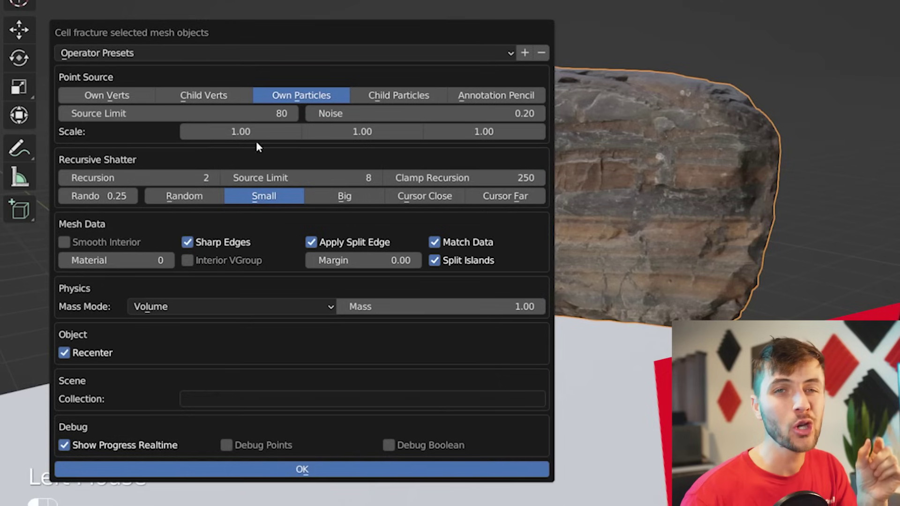
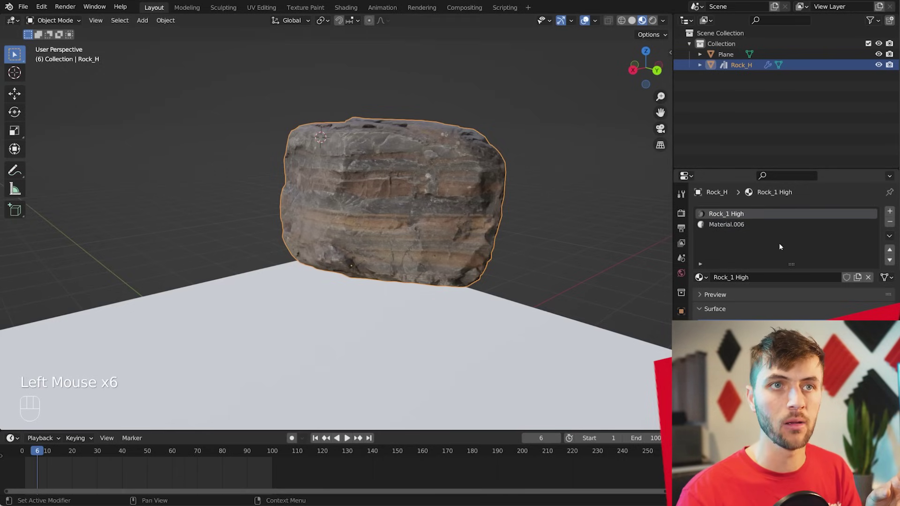
pyautogui.click(728, 231)
pyautogui.click(731, 230)
pyautogui.click(733, 219)
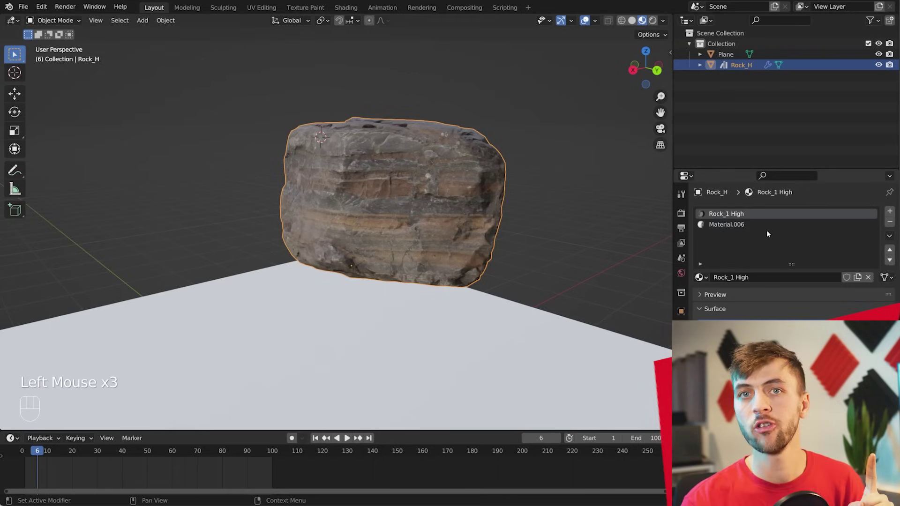
pyautogui.doubleClick(769, 233)
pyautogui.click(765, 223)
# Assign material index 1 (Material.006) to the fractured rock's inner faces.
pyautogui.click(763, 220)
pyautogui.moveTo(765, 229); pyautogui.dragTo(295, 392)
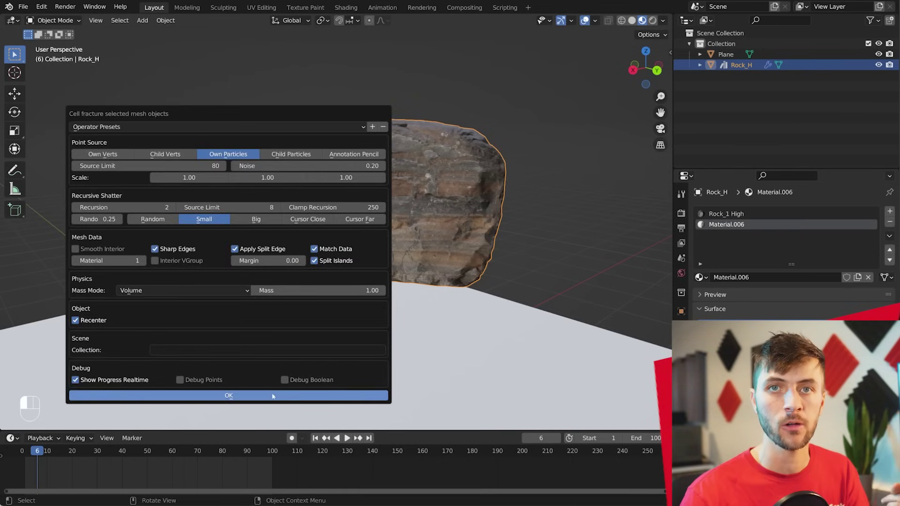
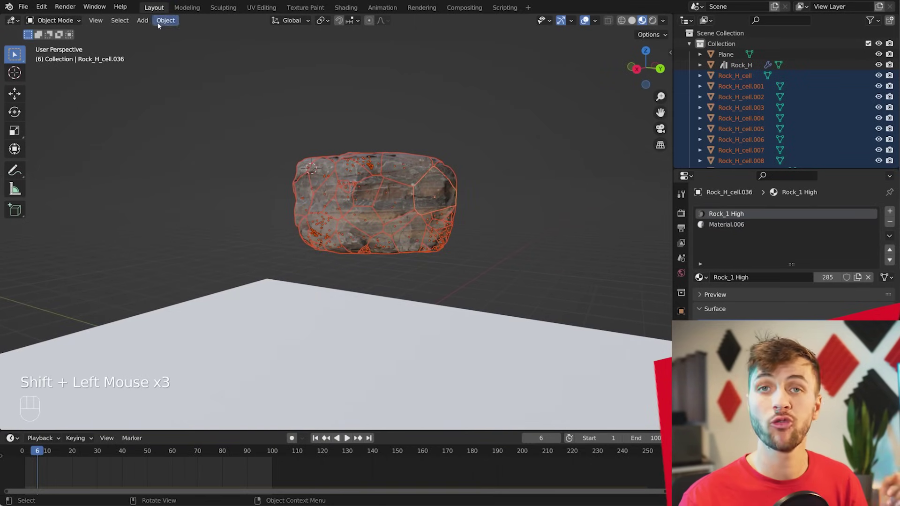
# Box-select all Rock_H_cell pieces to make them active rigid bodies.
pyautogui.moveTo(161, 25); pyautogui.dragTo(326, 470)
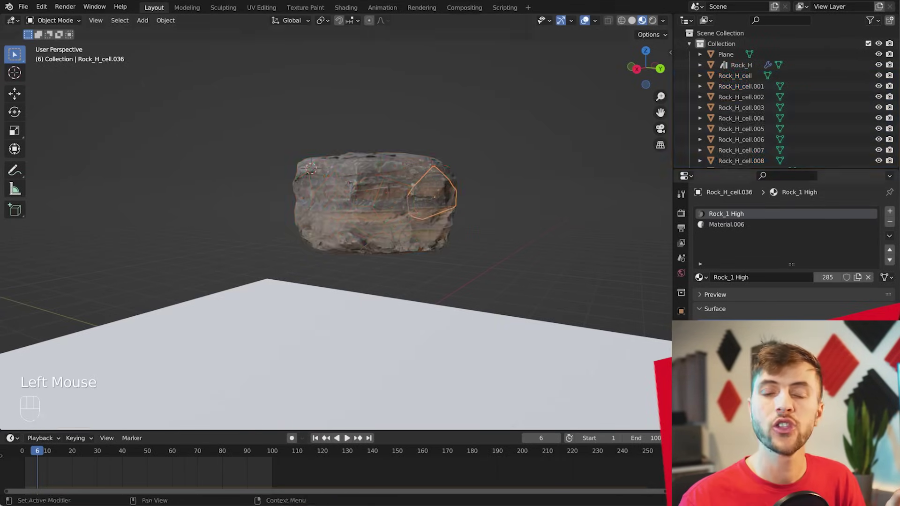
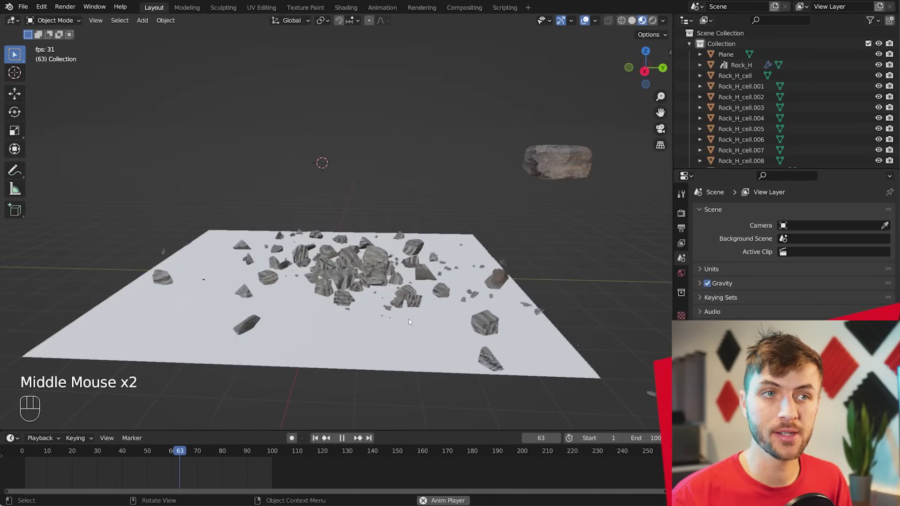
# Restart the rigid body playback and preview the scattered rock pile in Rendered shading while orbiting.
pyautogui.press('space')
pyautogui.click(320, 444)
pyautogui.press('space')
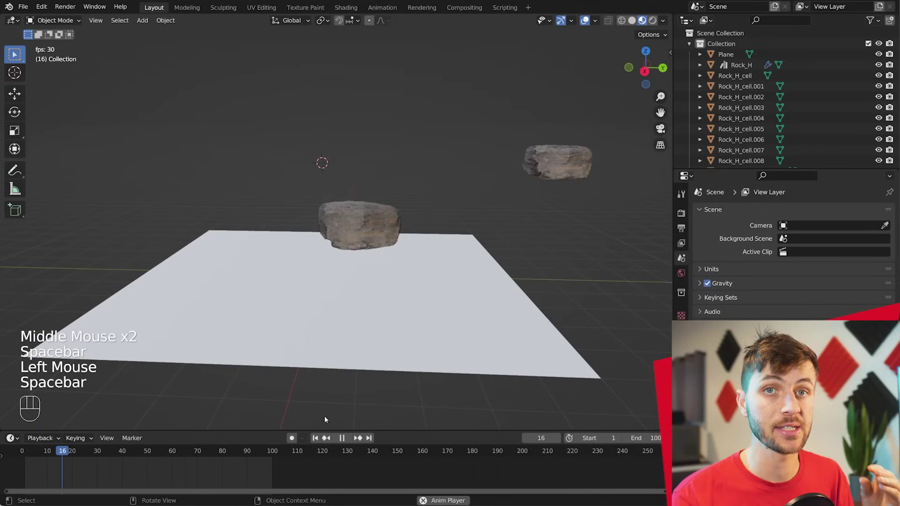
pyautogui.middleClick(389, 373)
pyautogui.scroll(3)
pyautogui.press('a')
pyautogui.moveTo(446, 331); pyautogui.dragTo(416, 357)
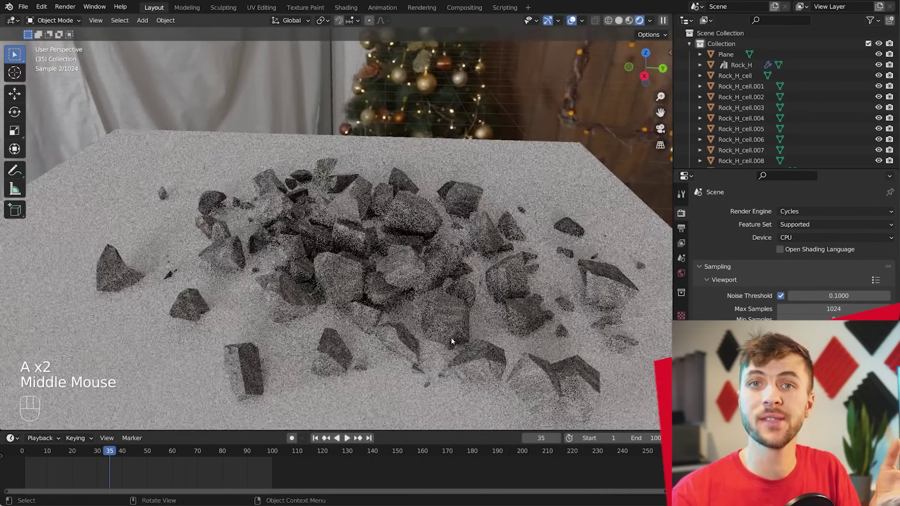
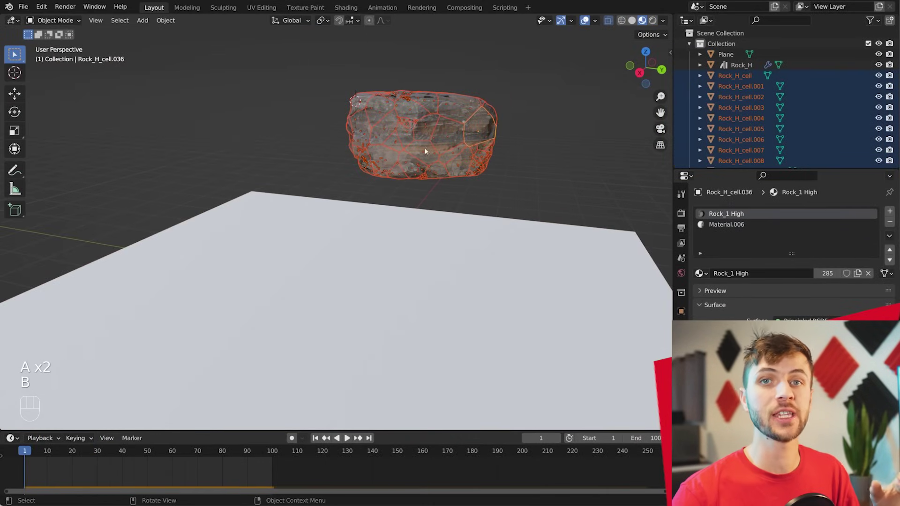
# Select all rock cells and connect them with rigid body constraint objects.
pyautogui.moveTo(164, 19); pyautogui.dragTo(318, 379)
pyautogui.press('a')
pyautogui.press('b')
pyautogui.moveTo(483, 143); pyautogui.dragTo(430, 161)
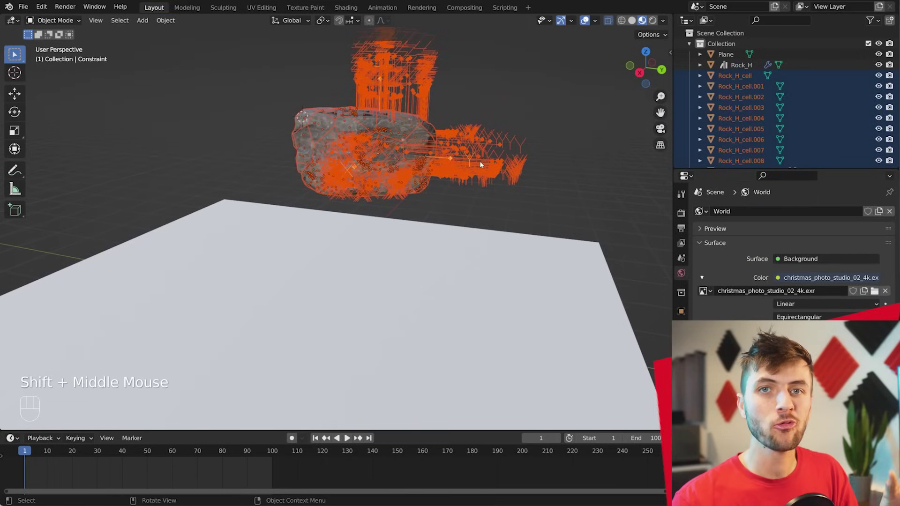
# Move the selected constraints into a new collection named Rock.
pyautogui.press('m')
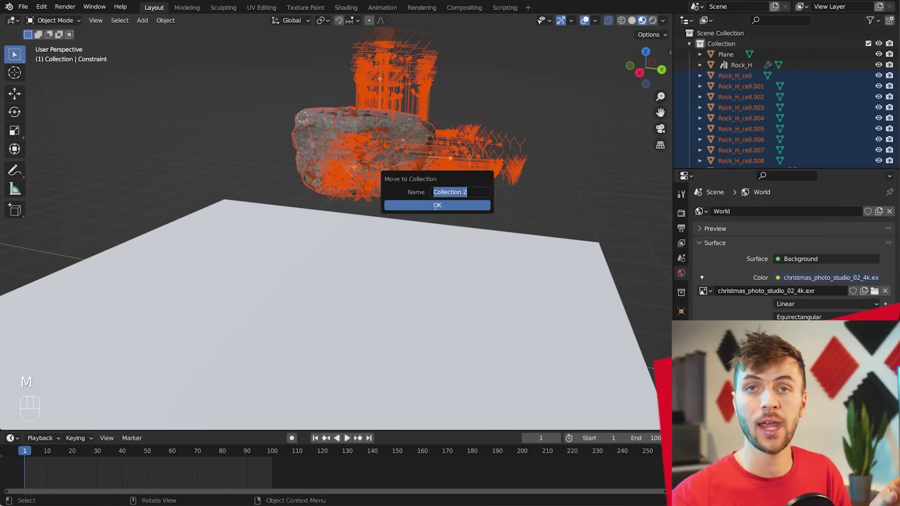
pyautogui.click(474, 137)
pyautogui.click(693, 99)
pyautogui.press('b')
pyautogui.click(689, 102)
pyautogui.press('b')
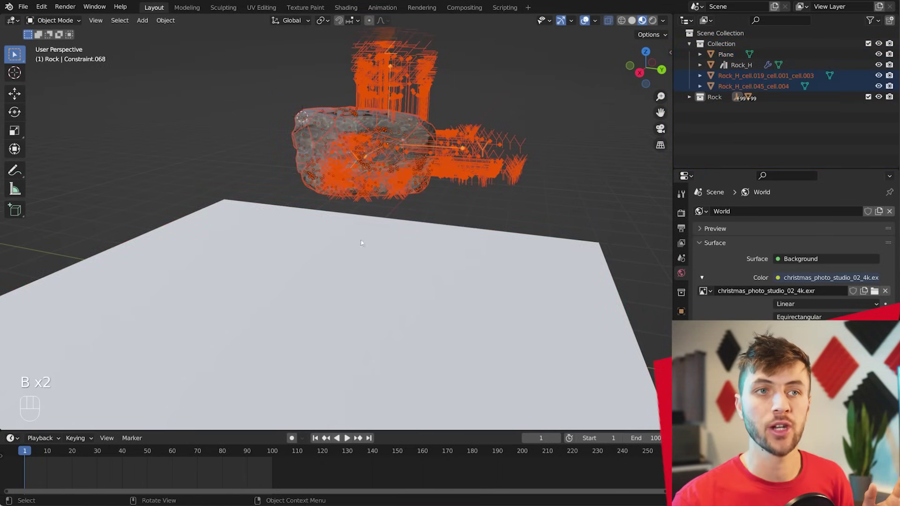
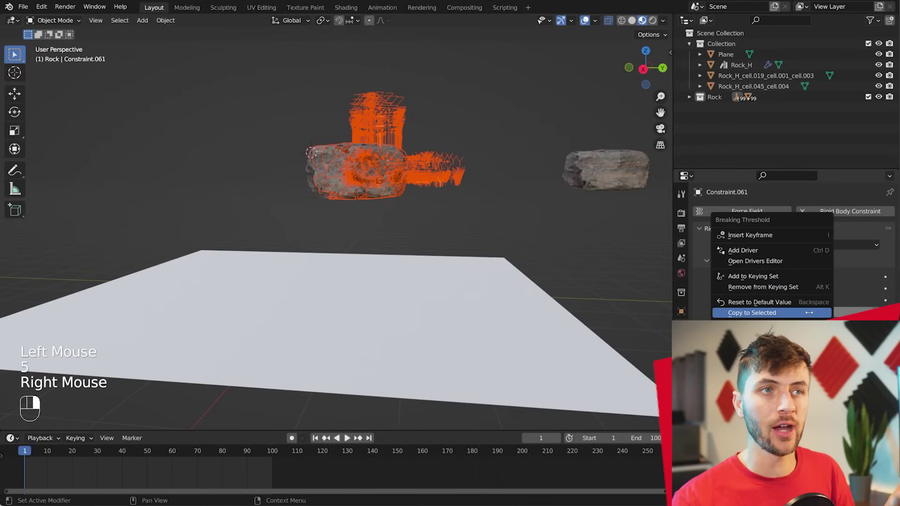
# Make the constraints breakable at threshold 55, copy it to all selected constraints, and deselect.
pyautogui.press('a')
pyautogui.press('a')
pyautogui.click(435, 177)
pyautogui.click(431, 162)
pyautogui.click(439, 176)
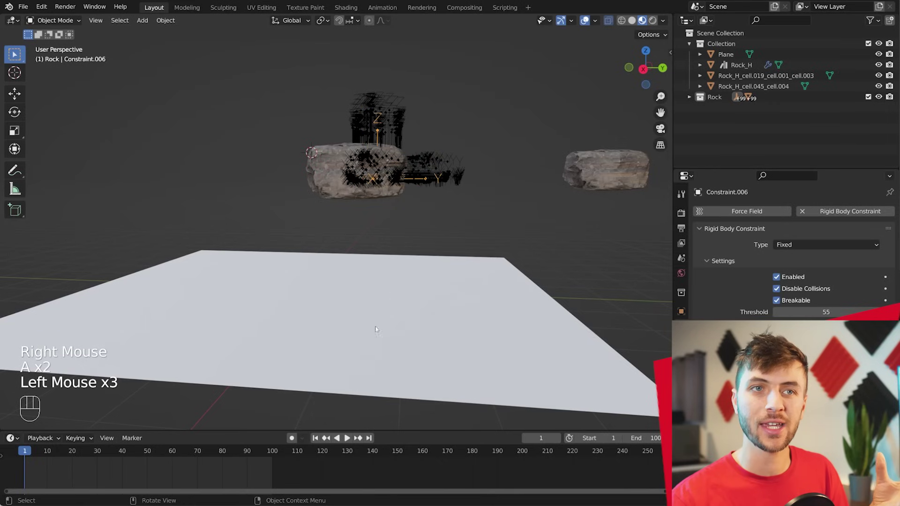
pyautogui.click(318, 441)
pyautogui.scroll(3)
# Play the animation to watch the rock shards collapse onto the plane.
pyautogui.press('space')
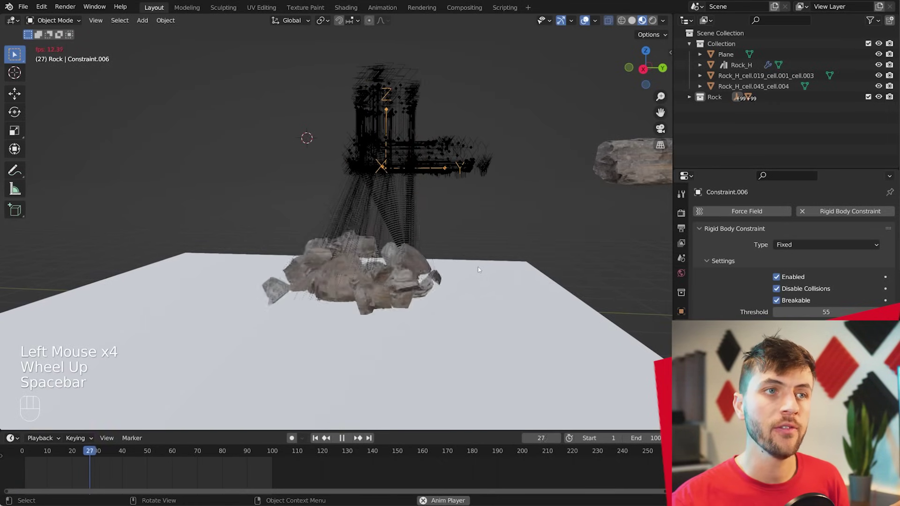
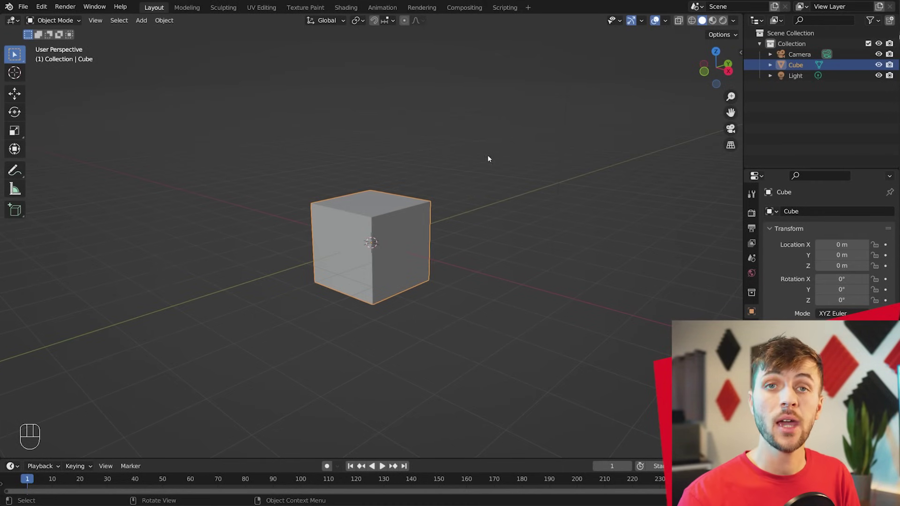
# Fill the default cube with a 6859-particle Molecular+ 3D grid from the sidebar.
pyautogui.press('n')
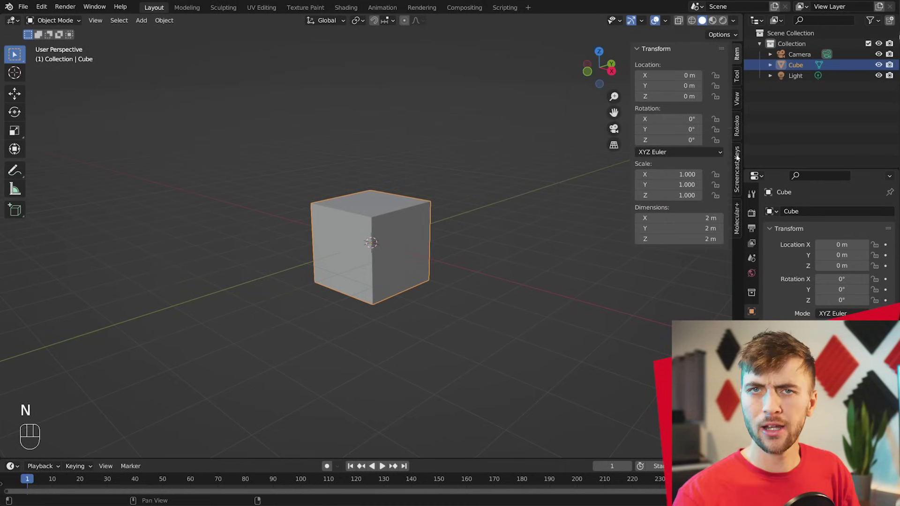
pyautogui.click(739, 220)
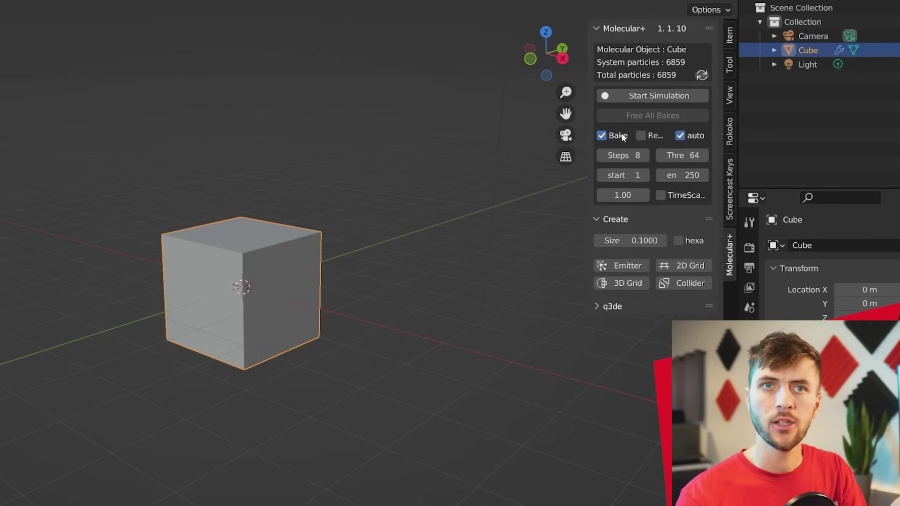
pyautogui.press('z')
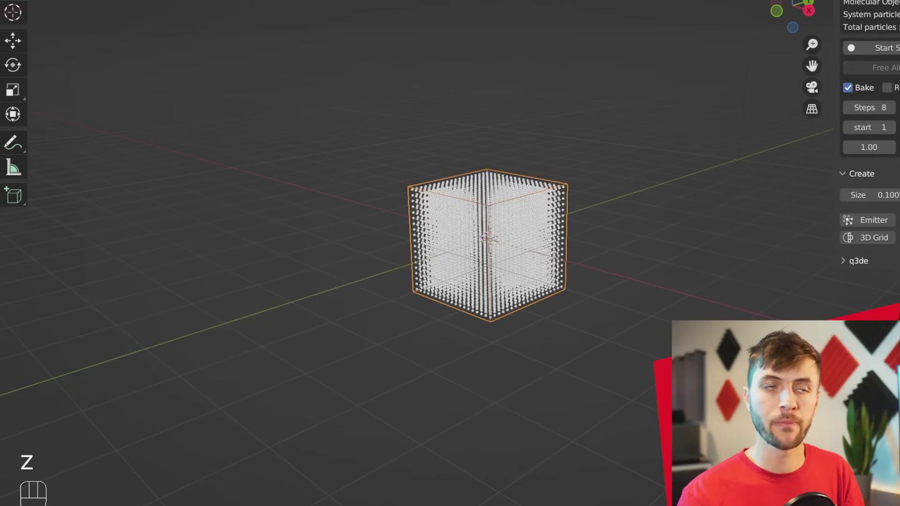
# Add a plane mesh at the origin and scale it up beneath the cube.
pyautogui.press('g')
pyautogui.click(375, 209)
pyautogui.press('shift+a')
pyautogui.press('s')
pyautogui.click(667, 317)
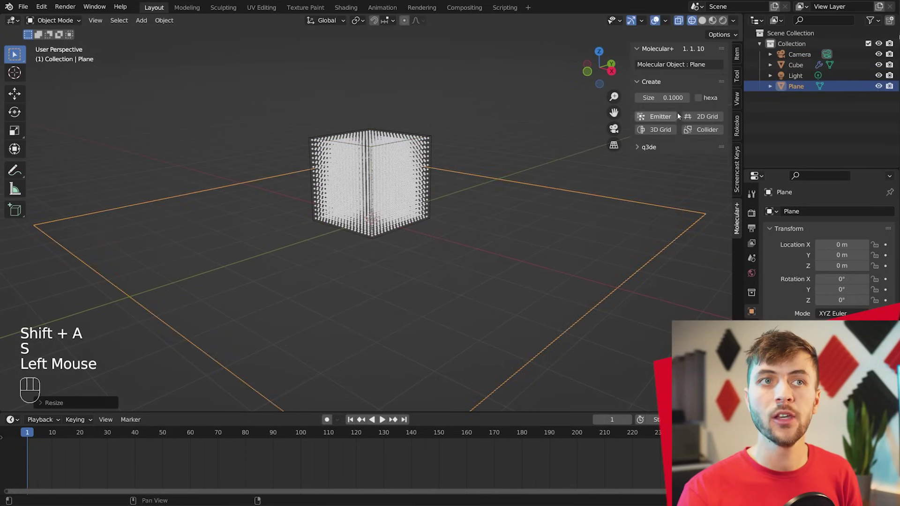
# Make the plane a Molecular+ collider for the cube's particles.
pyautogui.click(709, 129)
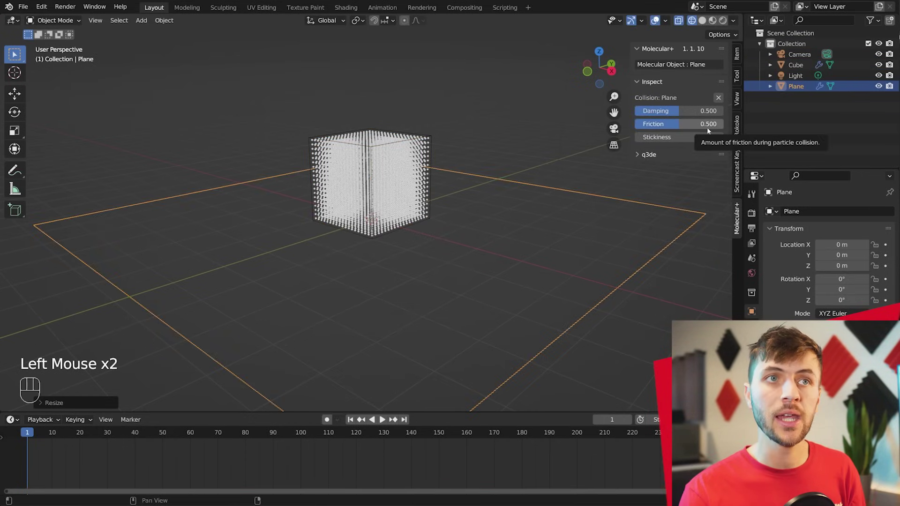
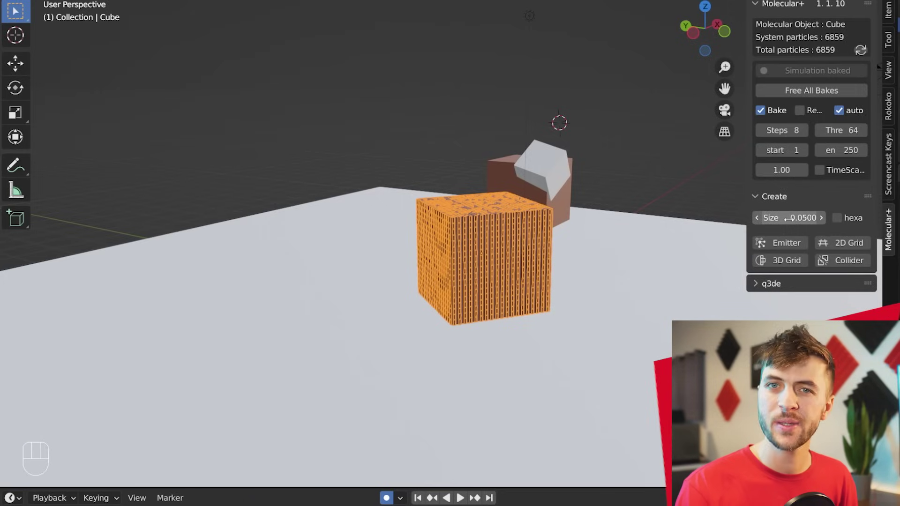
# Free all bakes and set the particle Size to 0.05.
pyautogui.click(819, 90)
pyautogui.click(798, 259)
pyautogui.scroll(3)
pyautogui.press('a')
pyautogui.press('a')
pyautogui.scroll(3)
# Regenerate the 3D Grid of 59319 particles and set substeps to 12.
pyautogui.click(503, 228)
pyautogui.scroll(-3)
pyautogui.press('a')
pyautogui.press('a')
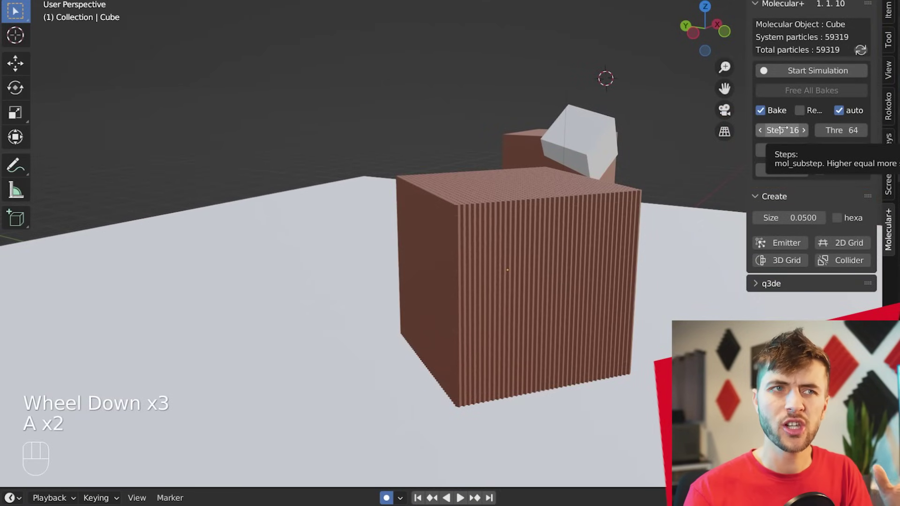
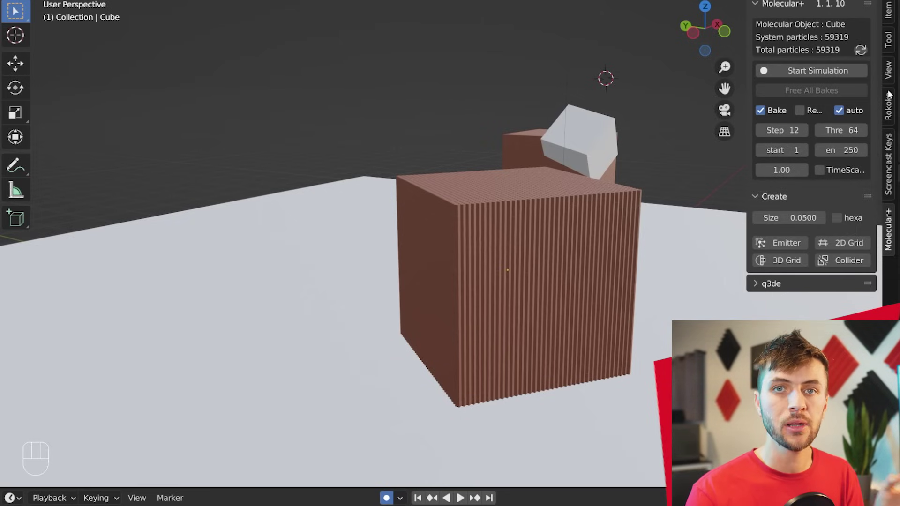
# Start baking the 59319-particle Molecular+ simulation.
pyautogui.click(828, 76)
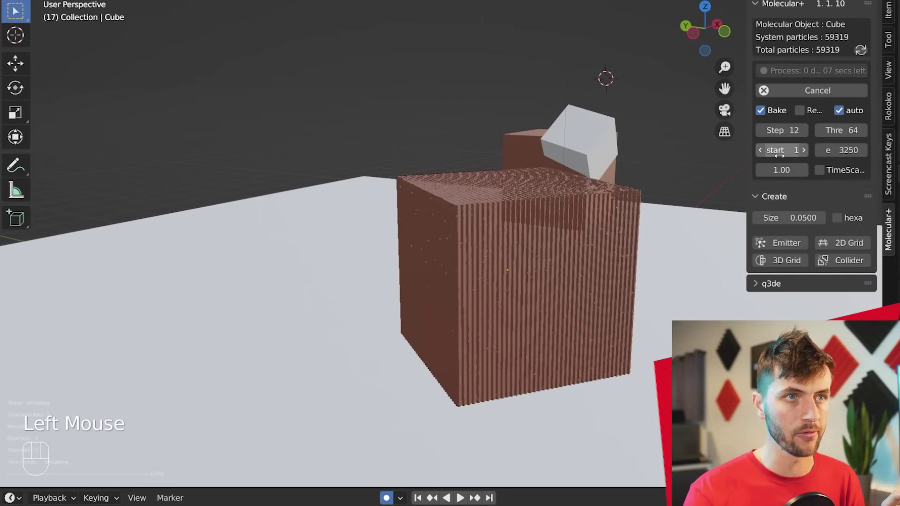
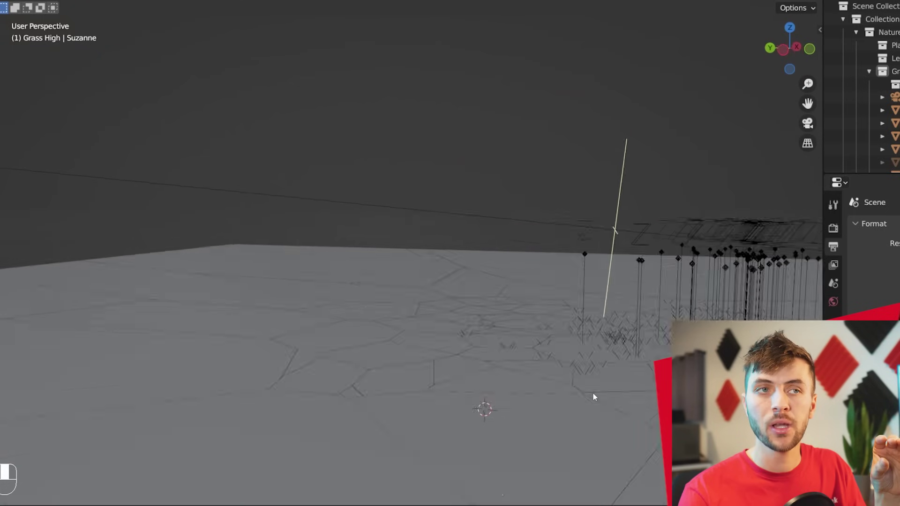
# Play the animation to watch shards crash into the particle pile.
pyautogui.press('space')
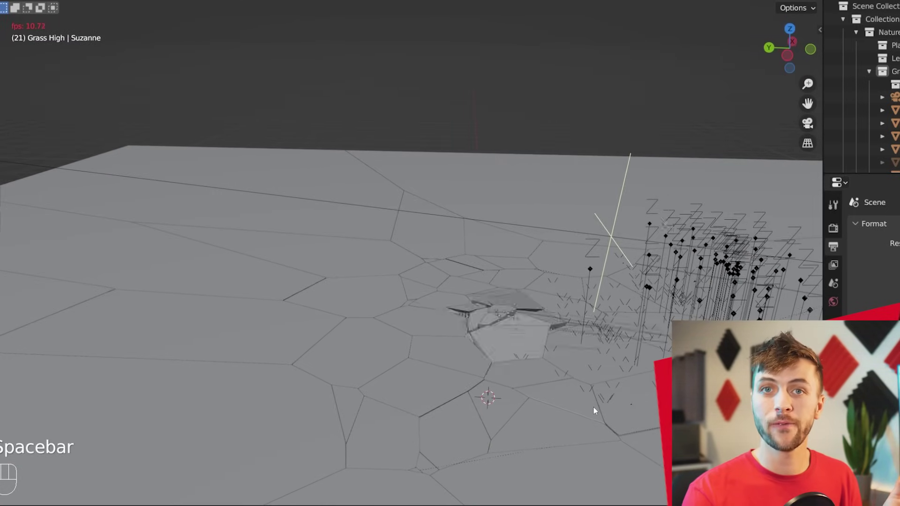